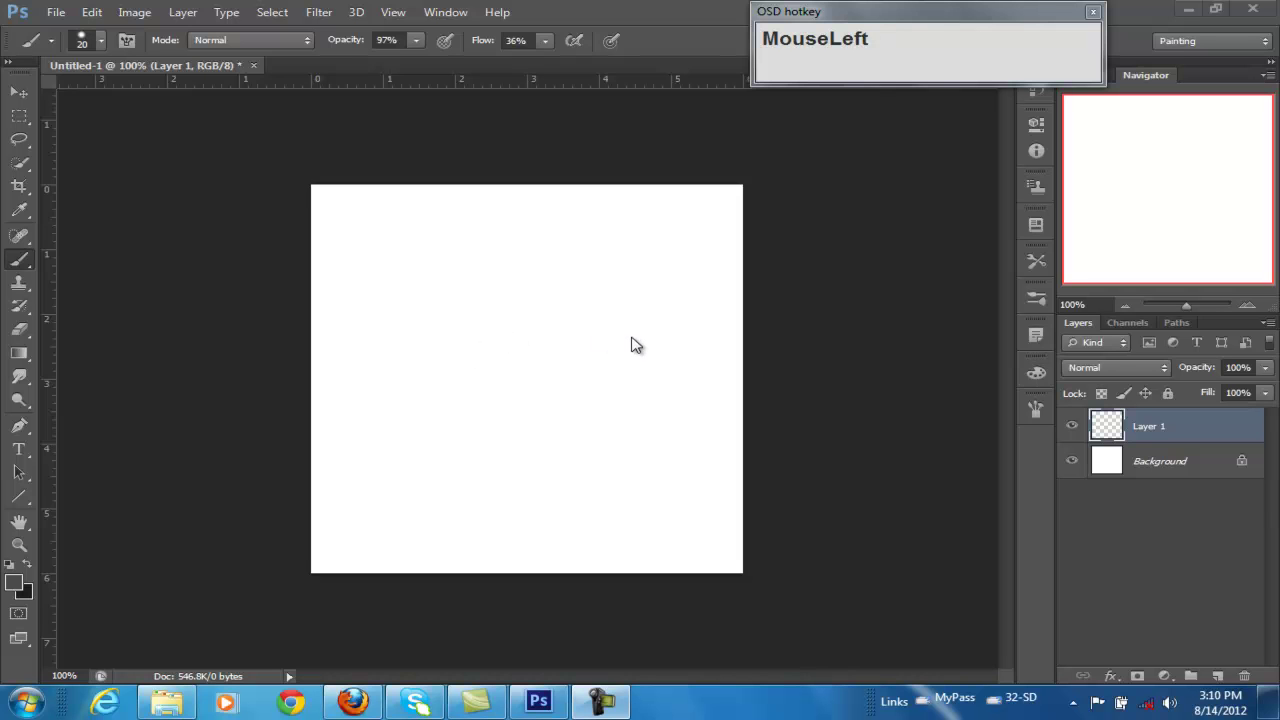
- Bring up the brush preset picker on the canvas to enlarge the brush size to 47 px
{"action": "right_click", "coordinate": [582, 352]}
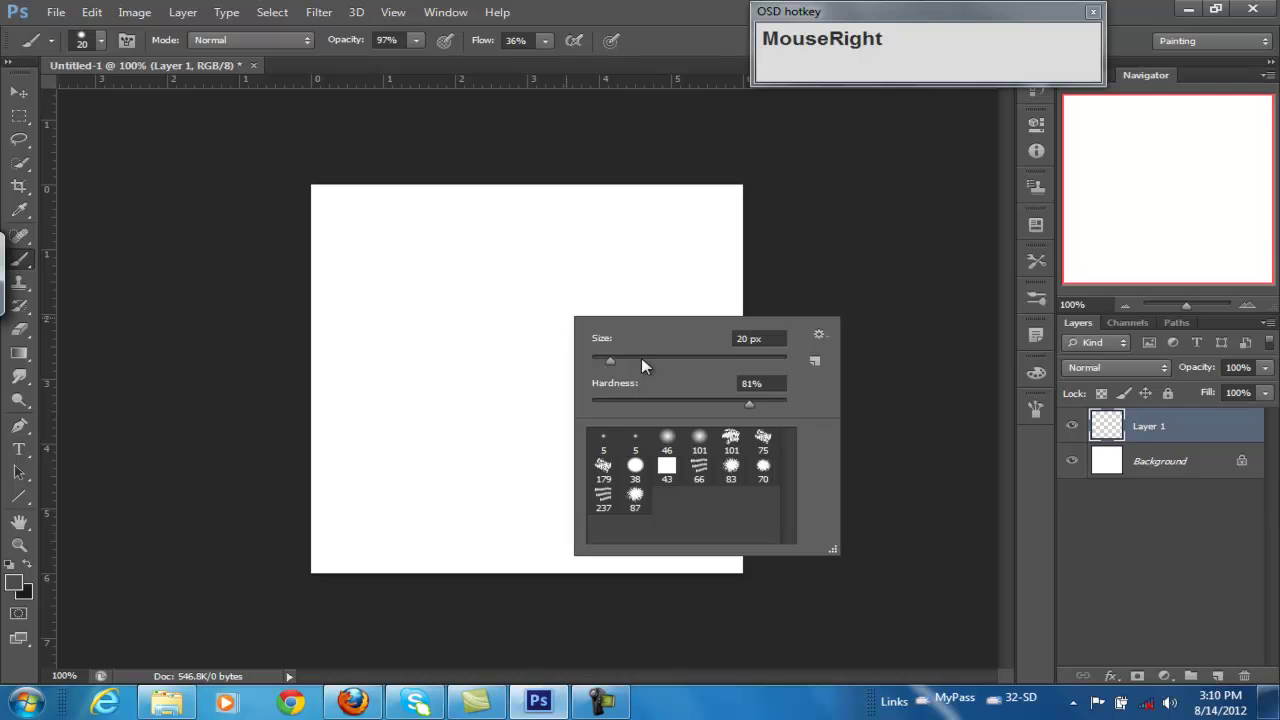
- Paint a soft grey scribble near the centre of Layer 1 with the resized brush
{"action": "left_click_drag", "start_coordinate": [616, 366], "coordinate": [687, 360]}
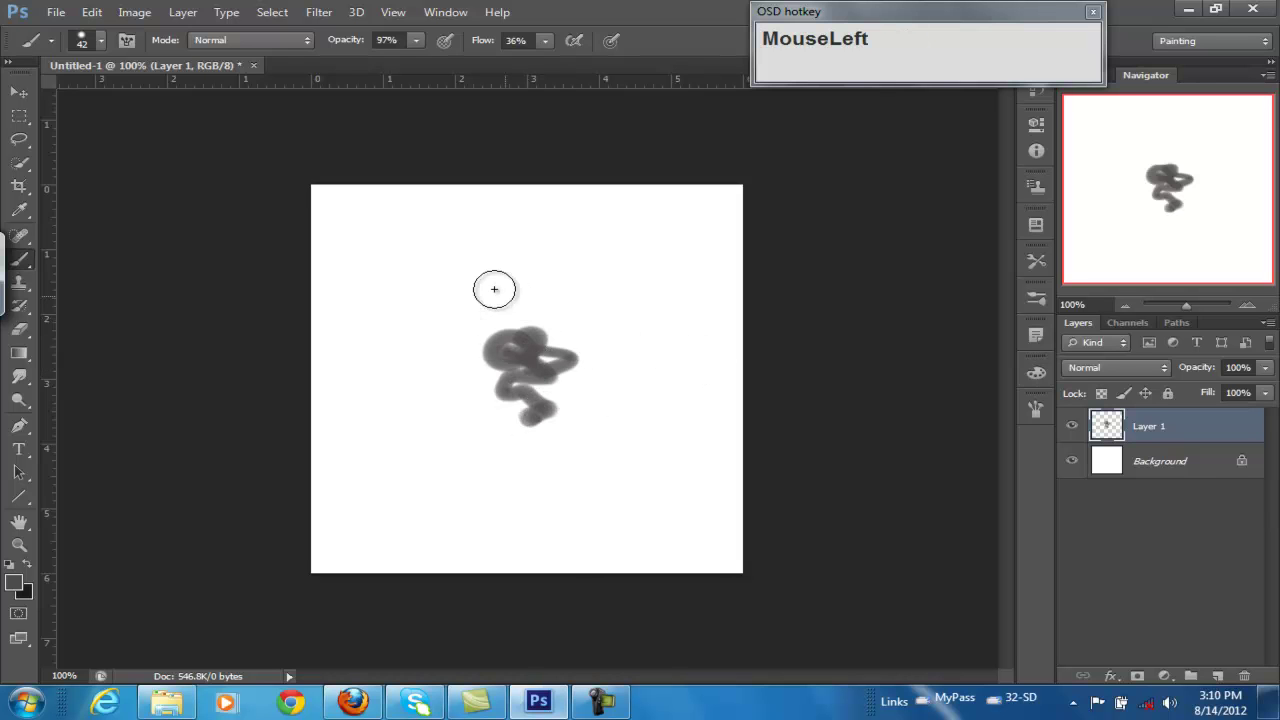